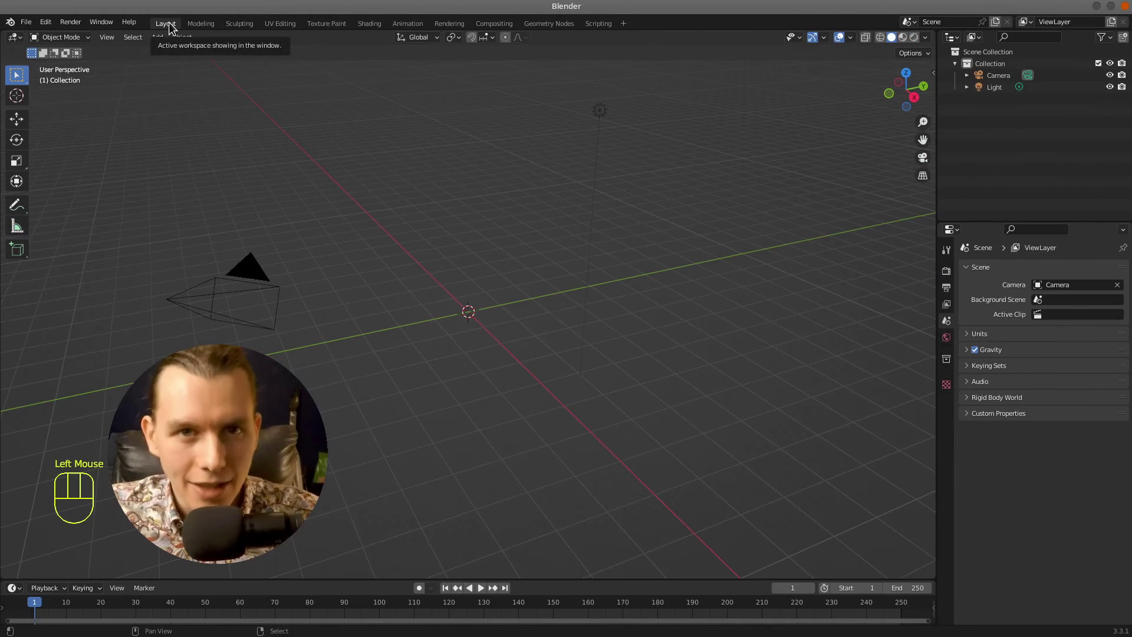
- Show the forest scene with Rendered shading and look through the scene camera
{"action": "left_click", "coordinate": [921, 41]}
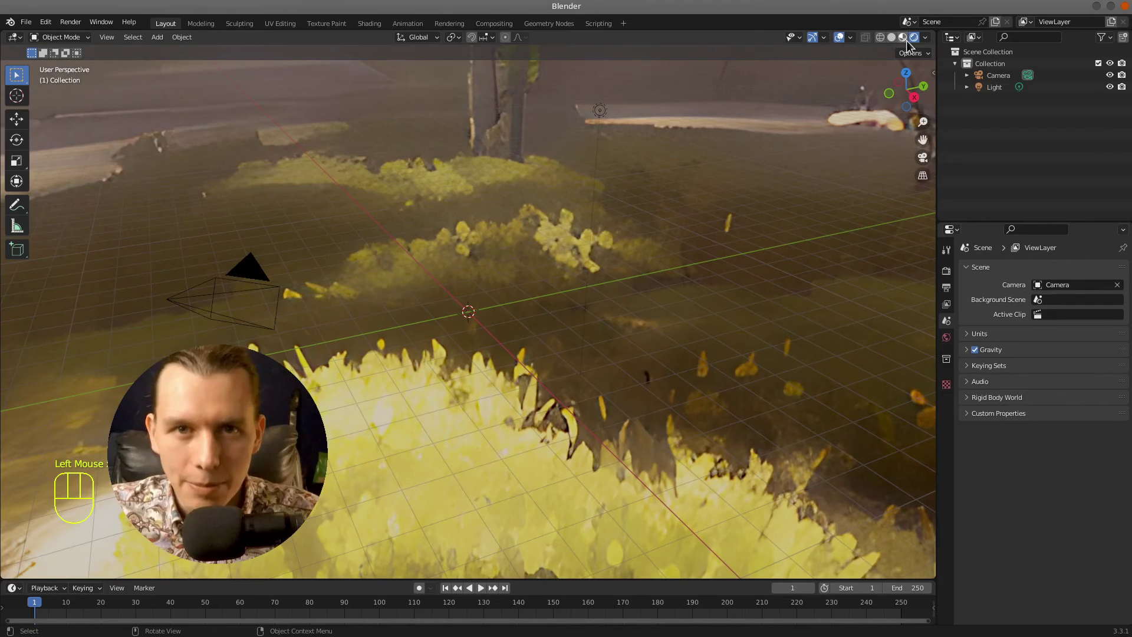
{"action": "left_click_drag", "start_coordinate": [636, 280], "coordinate": [669, 248]}
{"action": "left_click", "coordinate": [925, 160]}
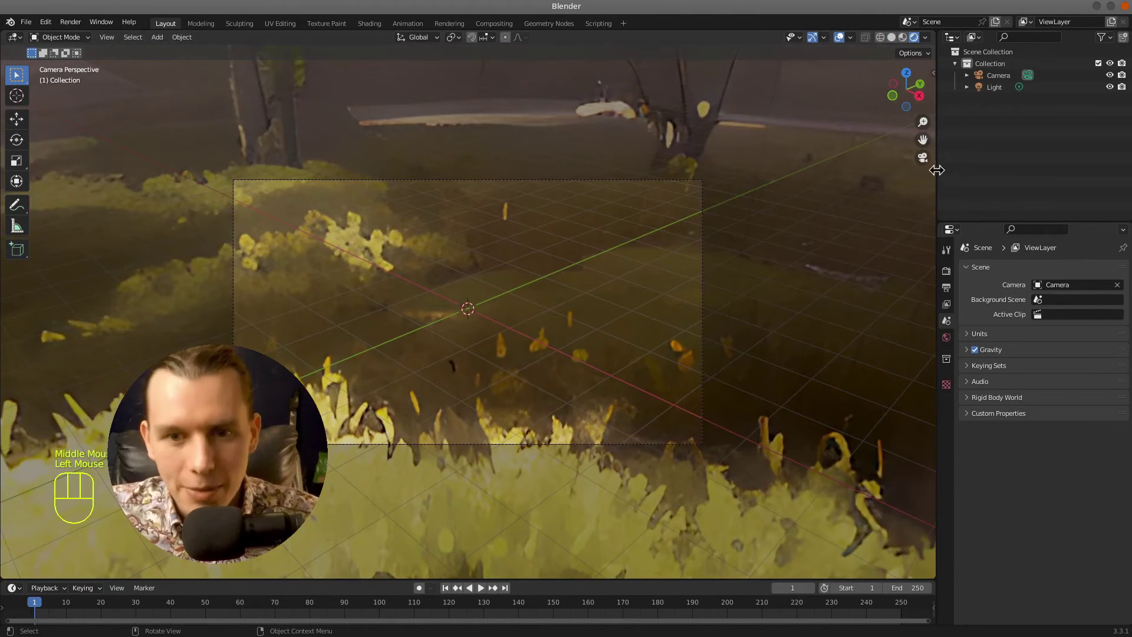
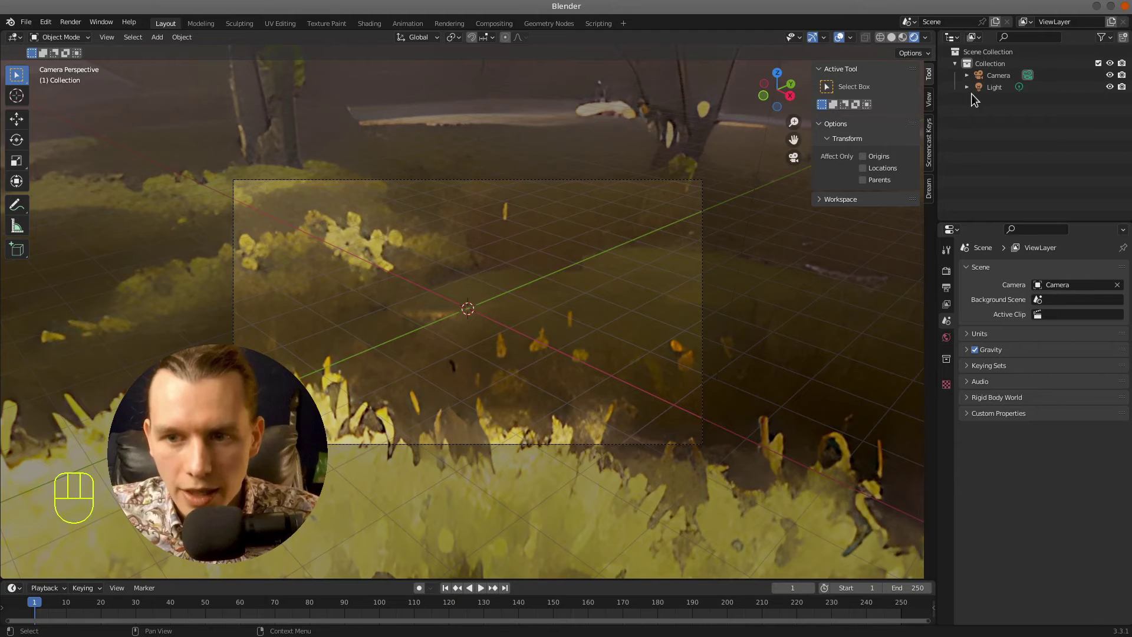
- Enable Lock Camera to View, turn the camera toward the standing figure and select the Camera object
{"action": "left_click", "coordinate": [935, 104]}
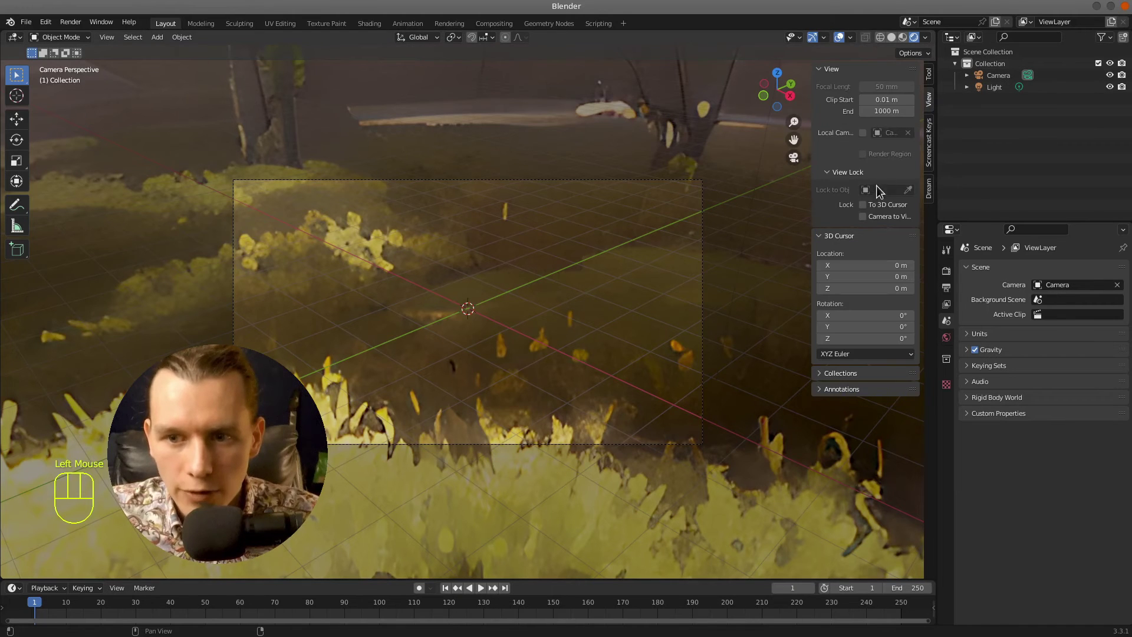
{"action": "left_click", "coordinate": [868, 220]}
{"action": "middle_click", "coordinate": [719, 302]}
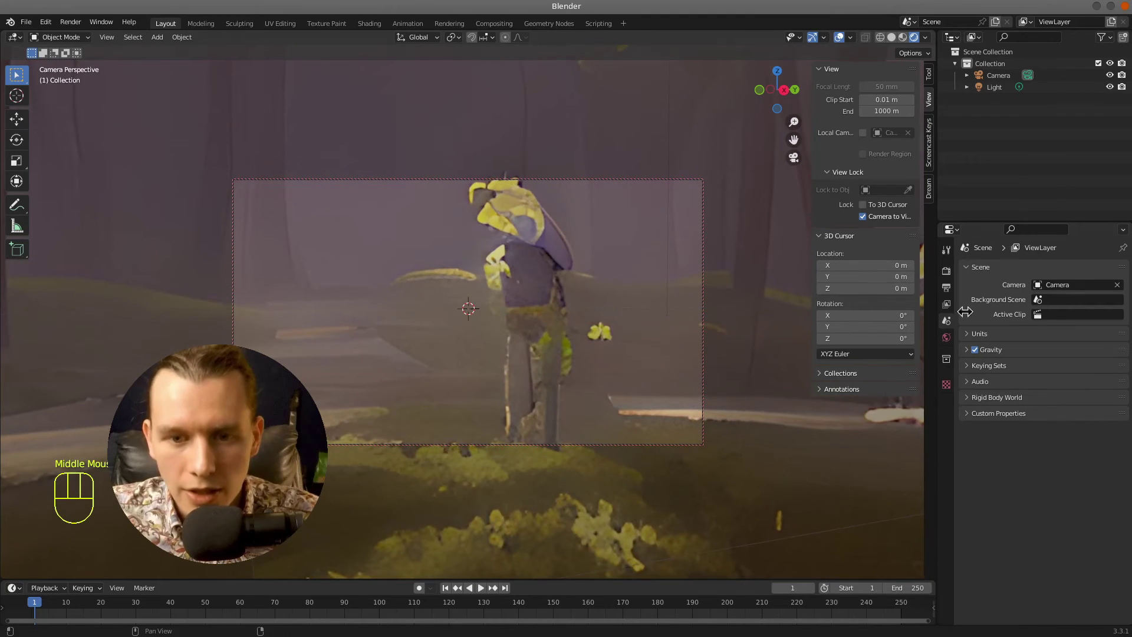
{"action": "left_click", "coordinate": [1002, 75]}
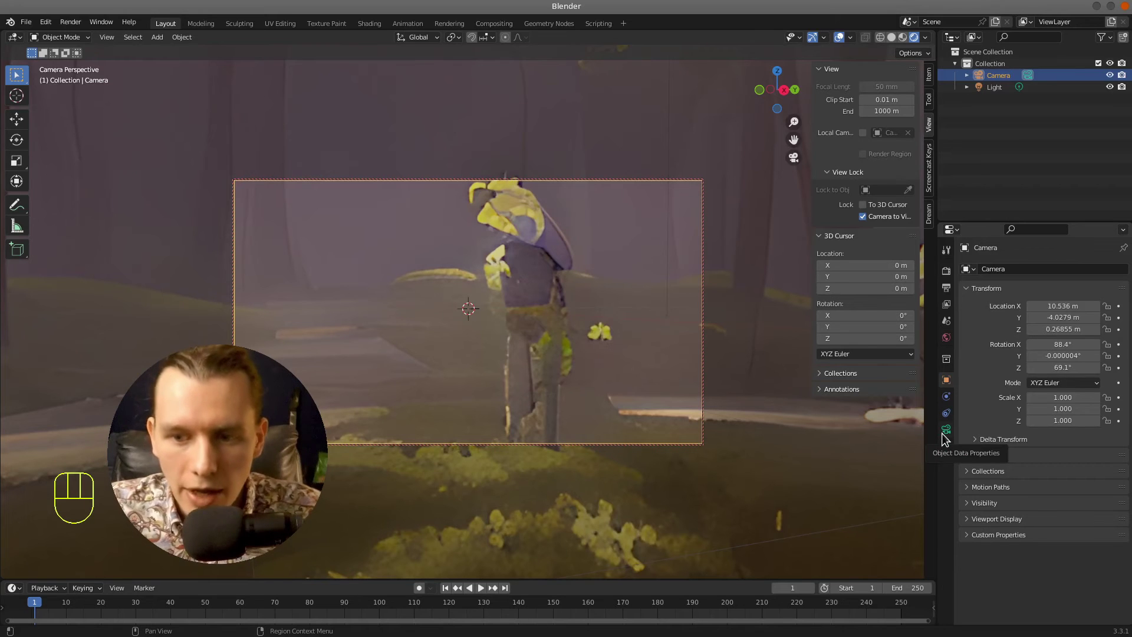
- Set the camera Focal Length to 22 mm and swing it to a new forest view at frame 0
{"action": "left_click", "coordinate": [947, 442]}
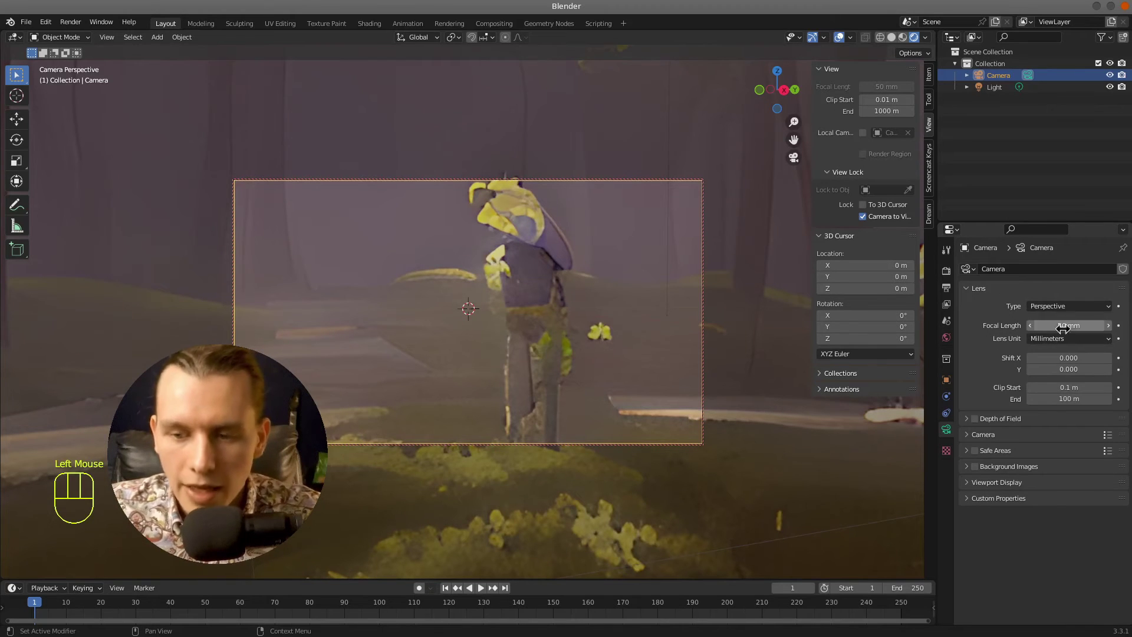
{"action": "left_click", "coordinate": [1070, 320]}
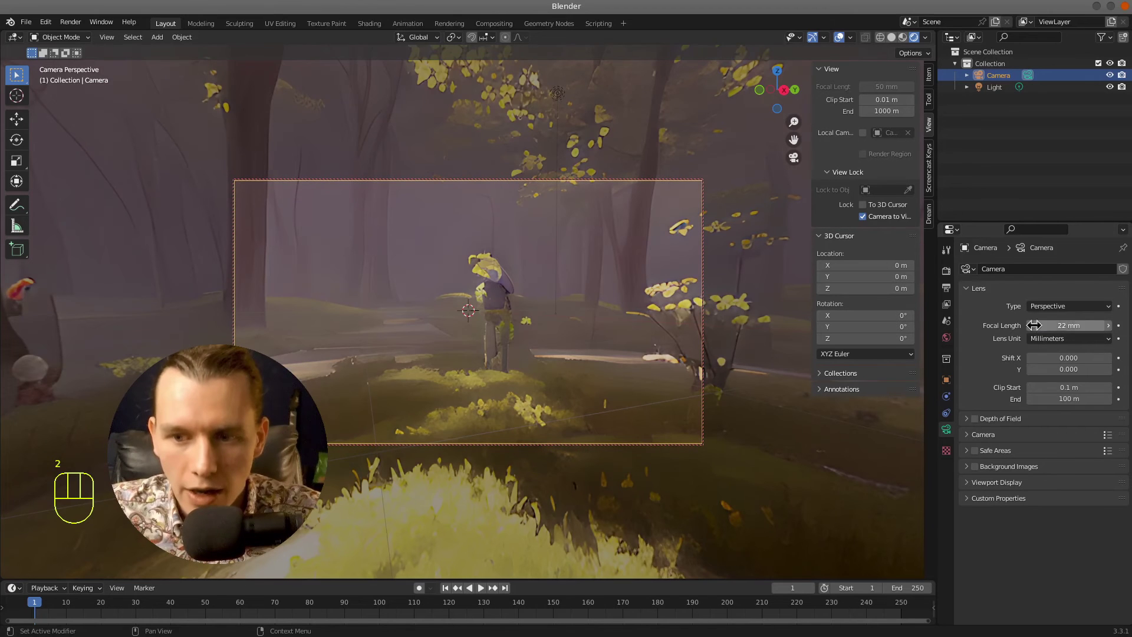
{"action": "middle_click", "coordinate": [599, 317]}
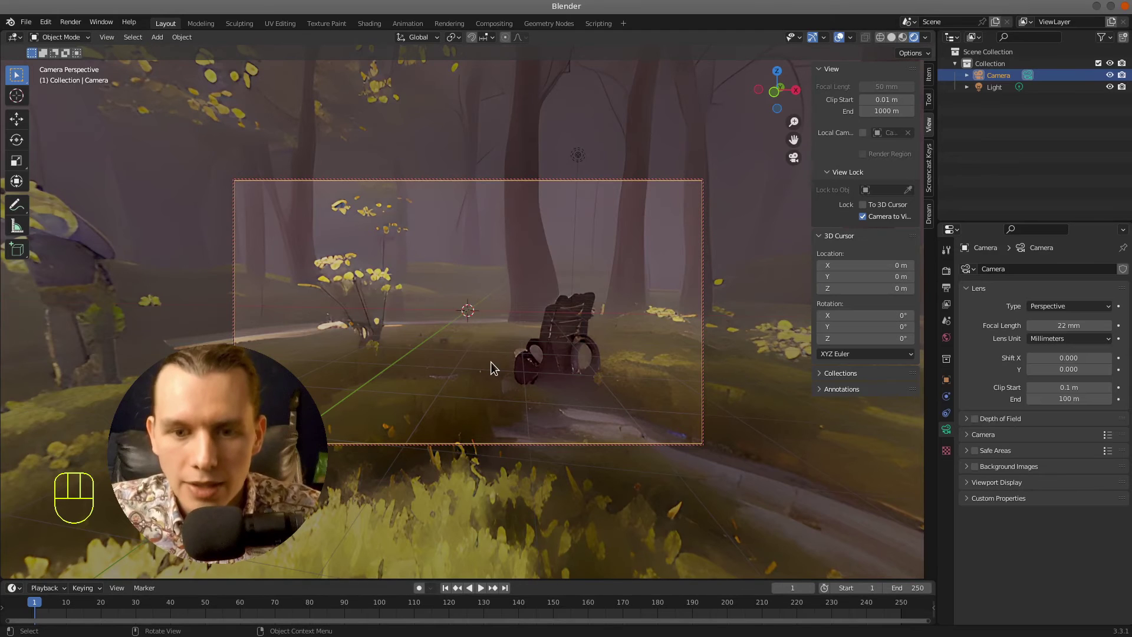
{"action": "left_click", "coordinate": [35, 607]}
- Keyframe the camera's starting rotation, then new angles at frames 50 and 100 toward the treetops
{"action": "key", "text": "i"}
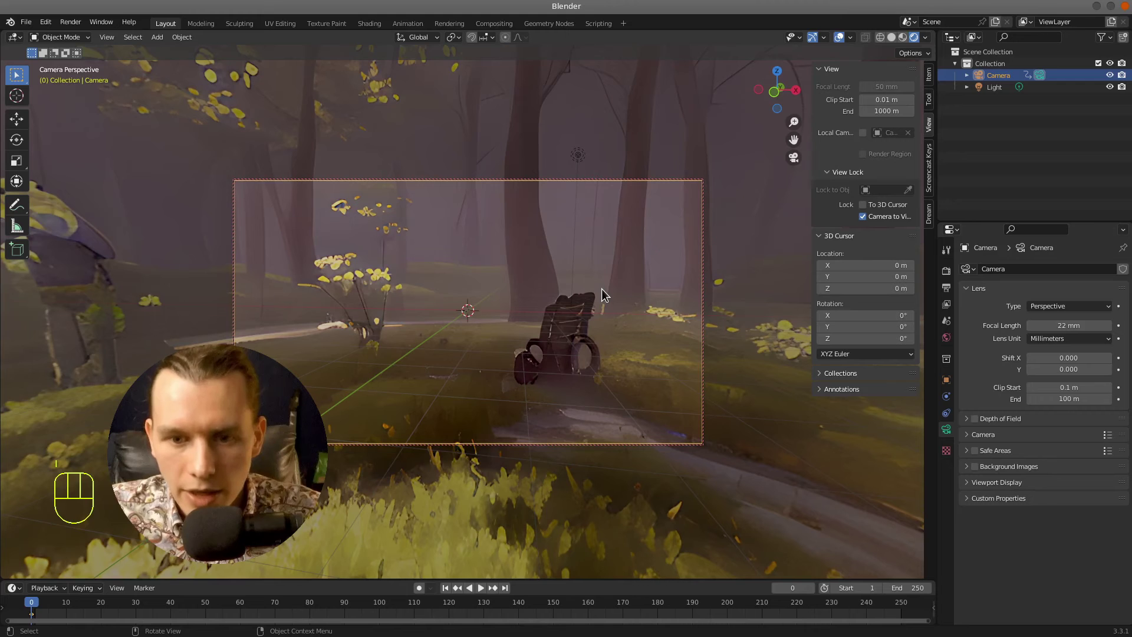
{"action": "left_click", "coordinate": [210, 608]}
{"action": "left_click", "coordinate": [209, 608]}
{"action": "left_click_drag", "start_coordinate": [486, 358], "coordinate": [473, 361]}
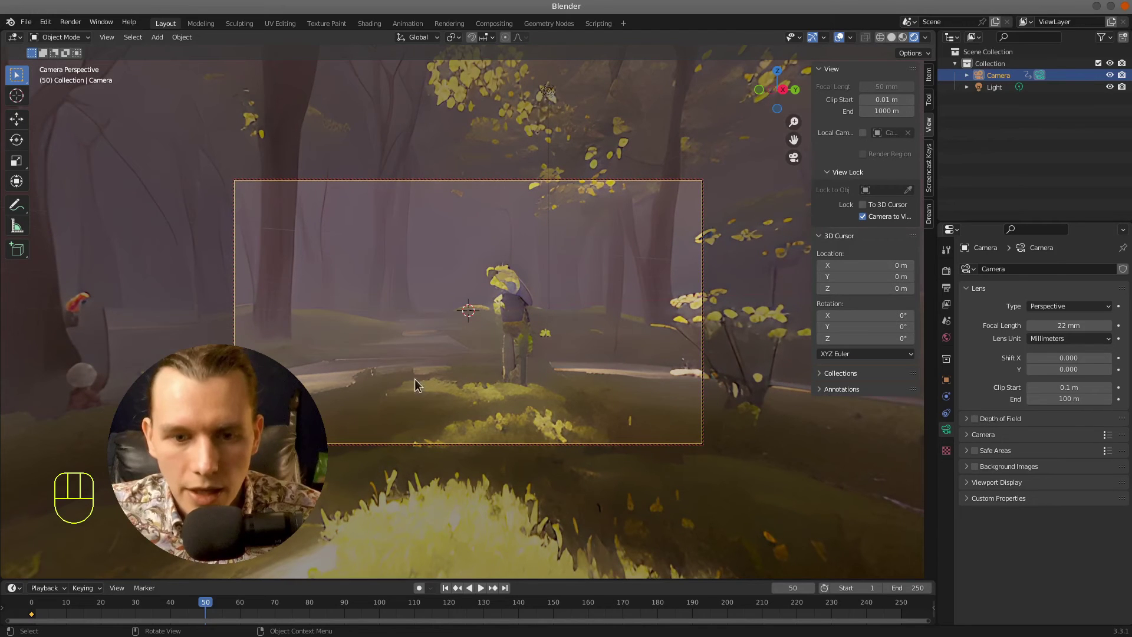
{"action": "middle_click", "coordinate": [519, 383]}
{"action": "key", "text": "i"}
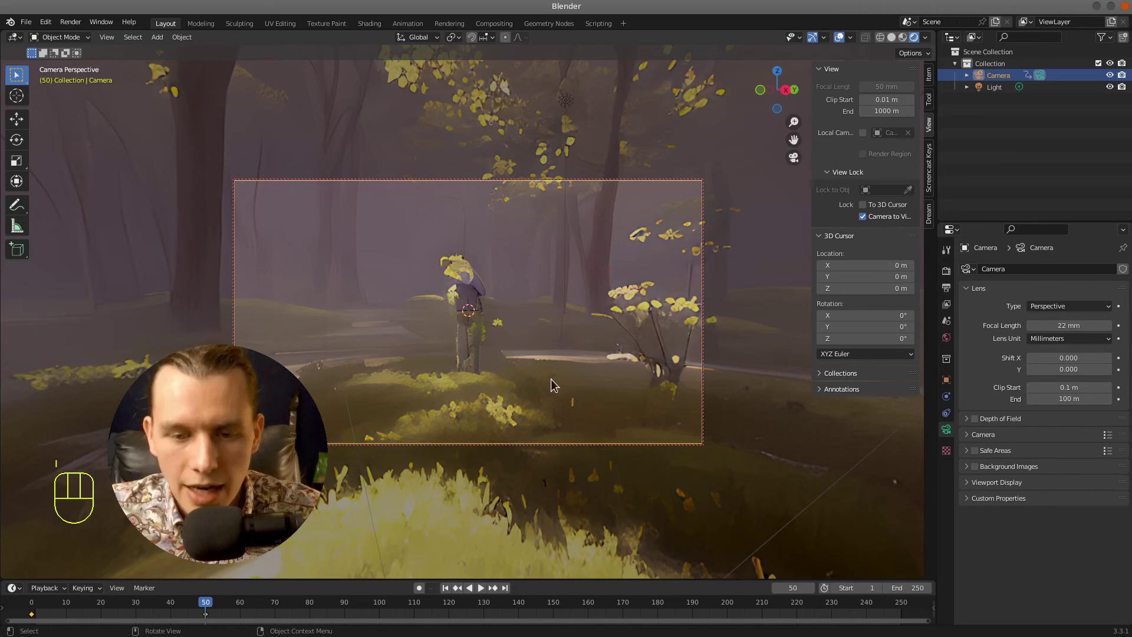
{"action": "middle_click", "coordinate": [562, 387]}
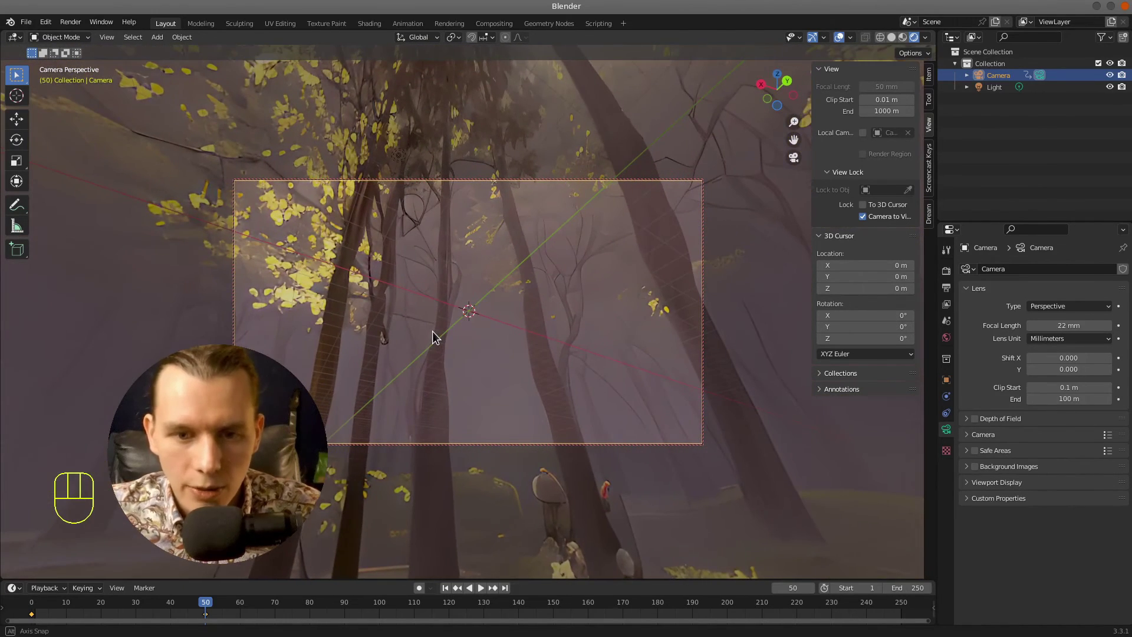
{"action": "left_click", "coordinate": [384, 604]}
{"action": "left_click_drag", "start_coordinate": [561, 397], "coordinate": [480, 357]}
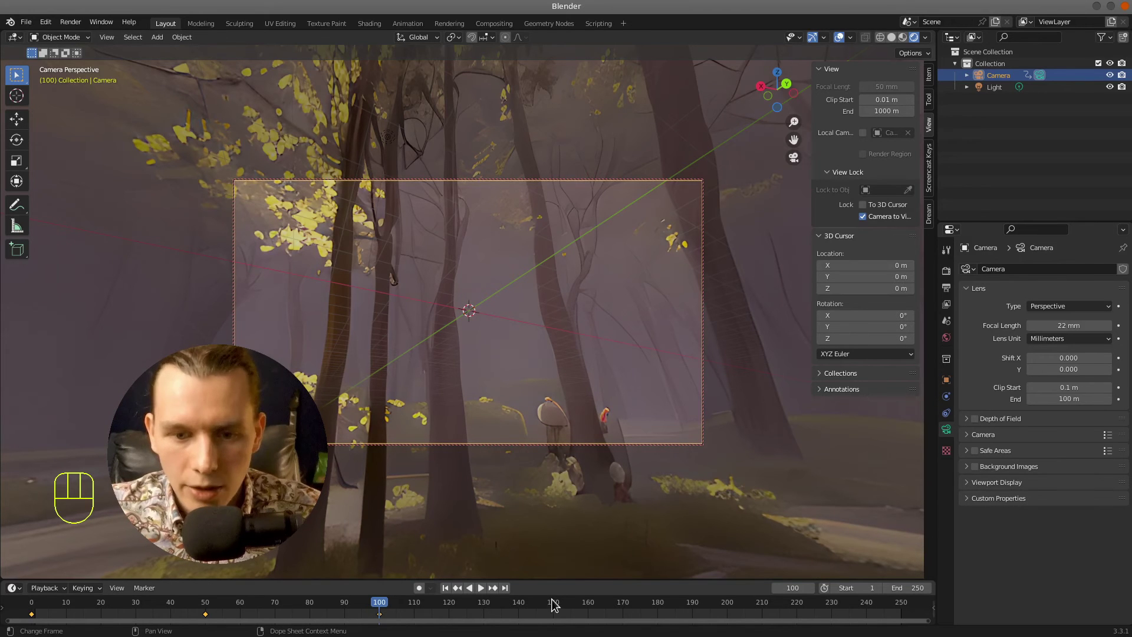
- Keyframe the camera at frame 150 and aim it along the sunlit forest path at frame 200
{"action": "left_click", "coordinate": [557, 602]}
{"action": "left_click_drag", "start_coordinate": [591, 382], "coordinate": [528, 403]}
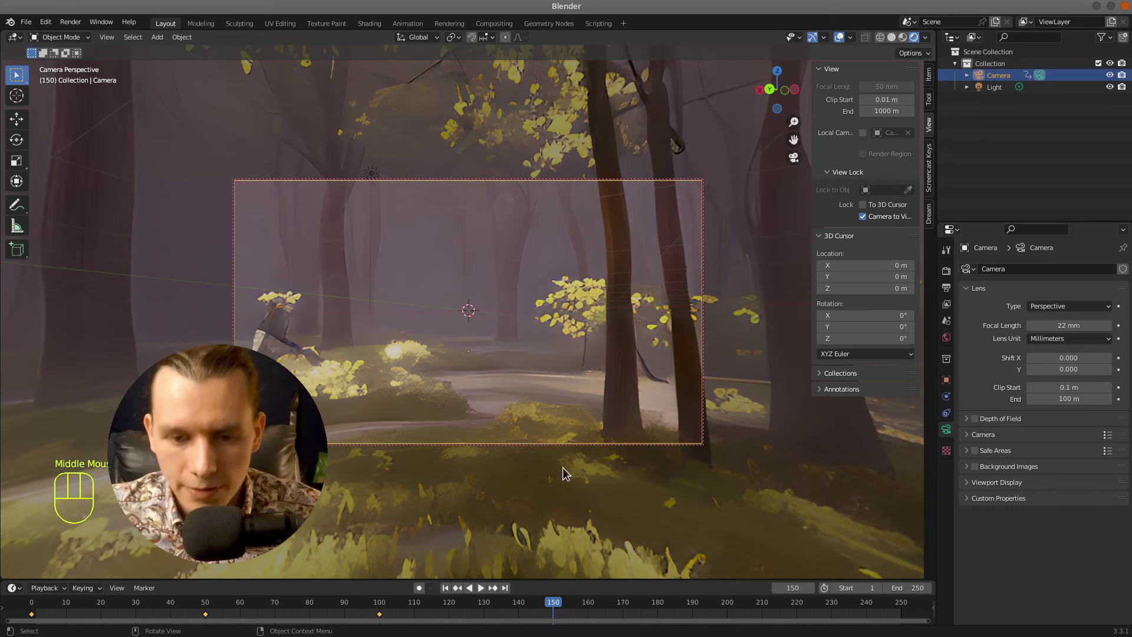
{"action": "key", "text": "i"}
{"action": "key", "text": "i"}
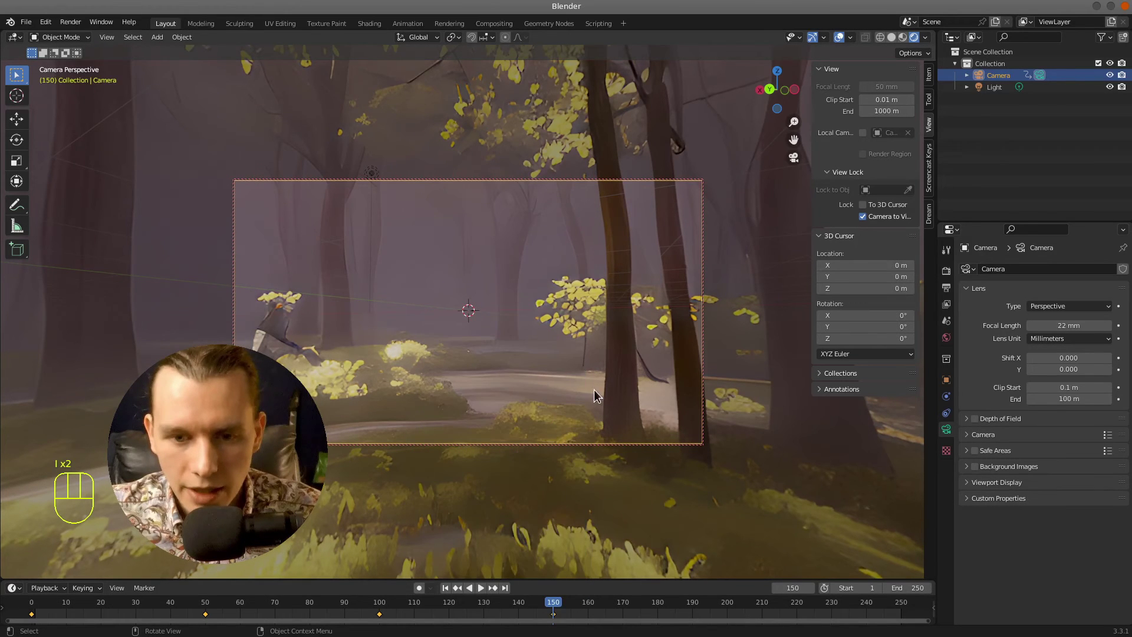
{"action": "middle_click", "coordinate": [602, 392]}
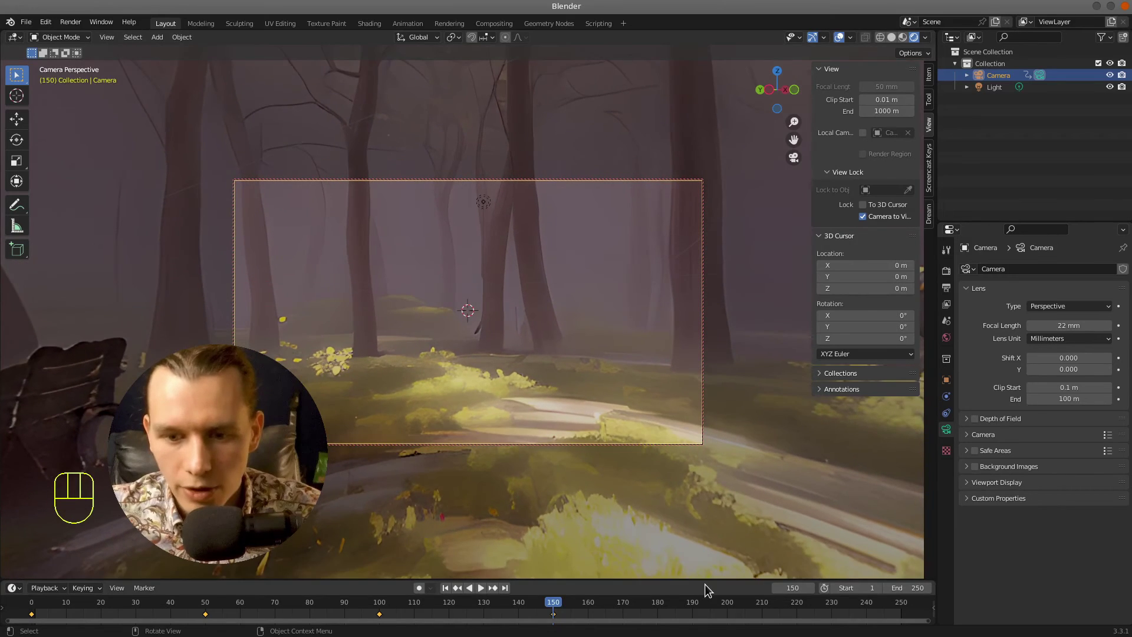
{"action": "left_click", "coordinate": [727, 602]}
{"action": "middle_click", "coordinate": [559, 366]}
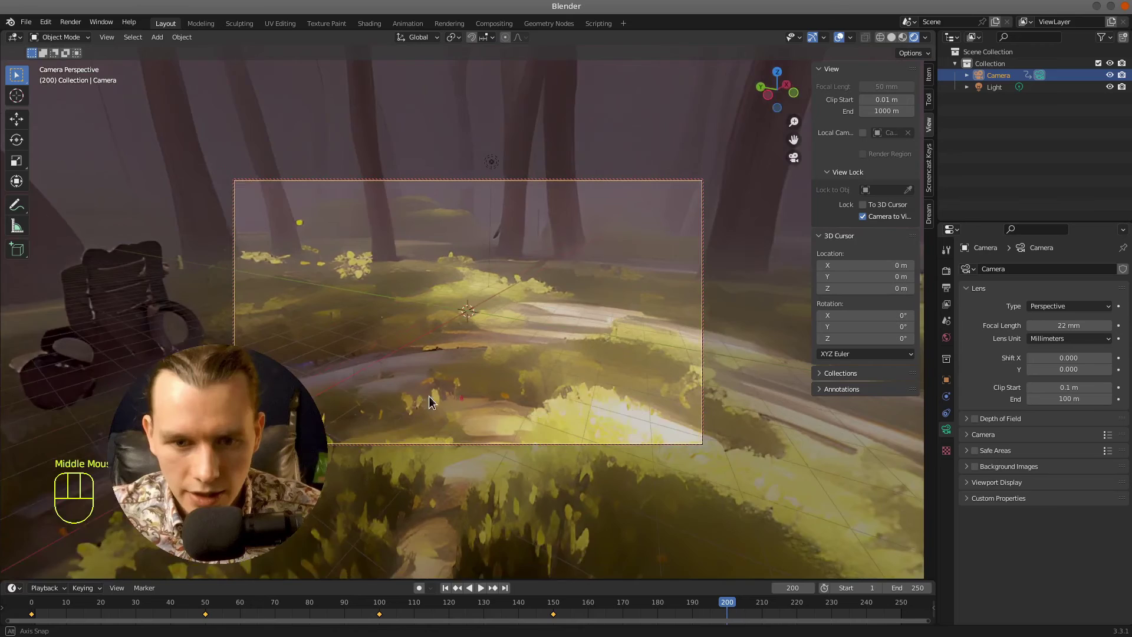
{"action": "middle_click", "coordinate": [440, 395]}
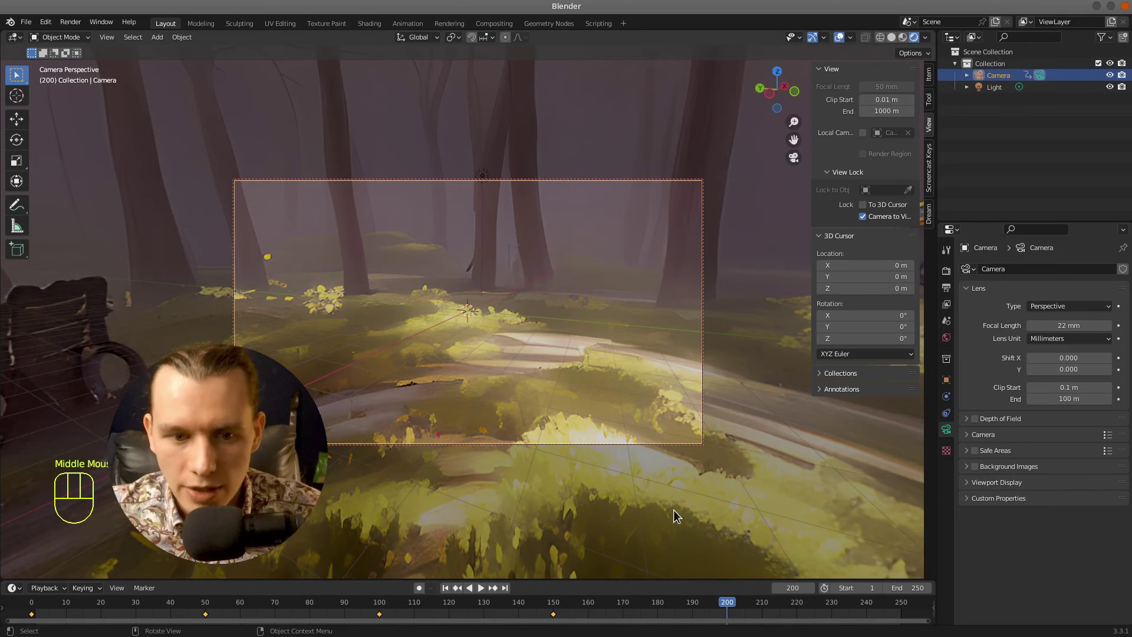
- Keyframe frame 200, then copy the starting camera keyframe and paste it at frame 250
{"action": "key", "text": "i"}
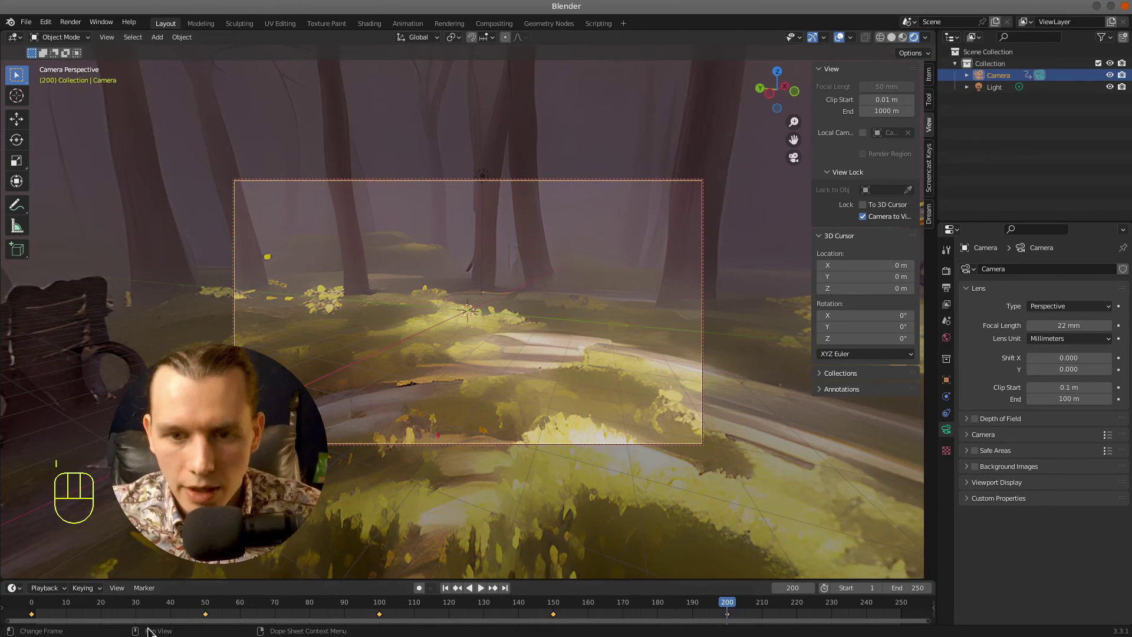
{"action": "left_click_drag", "start_coordinate": [118, 624], "coordinate": [19, 608]}
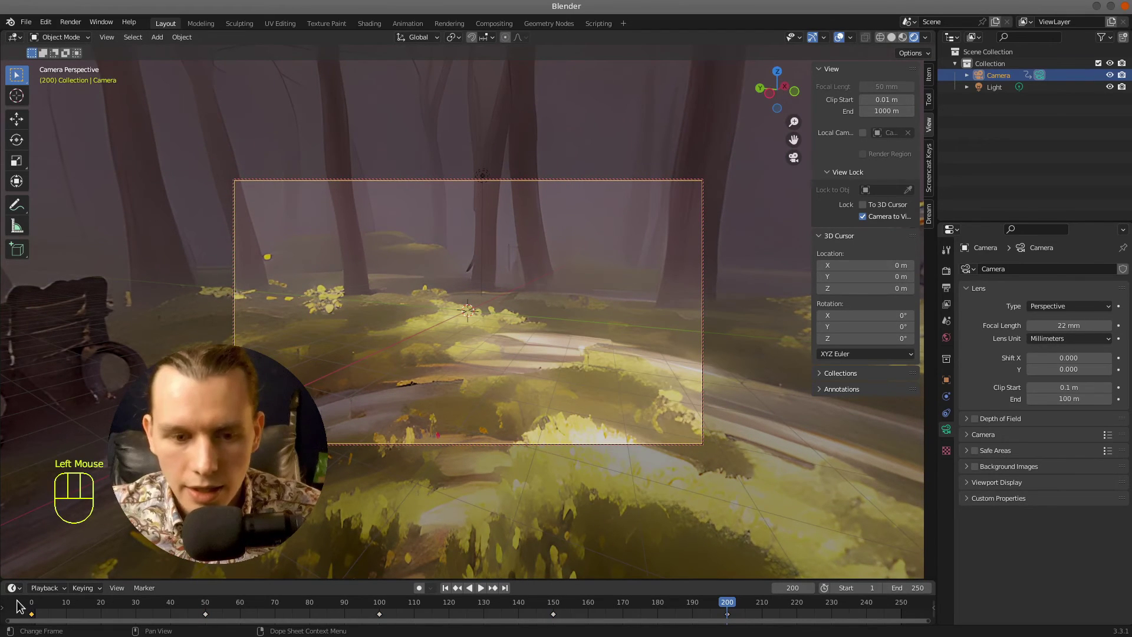
{"action": "key", "text": "ctrl+c"}
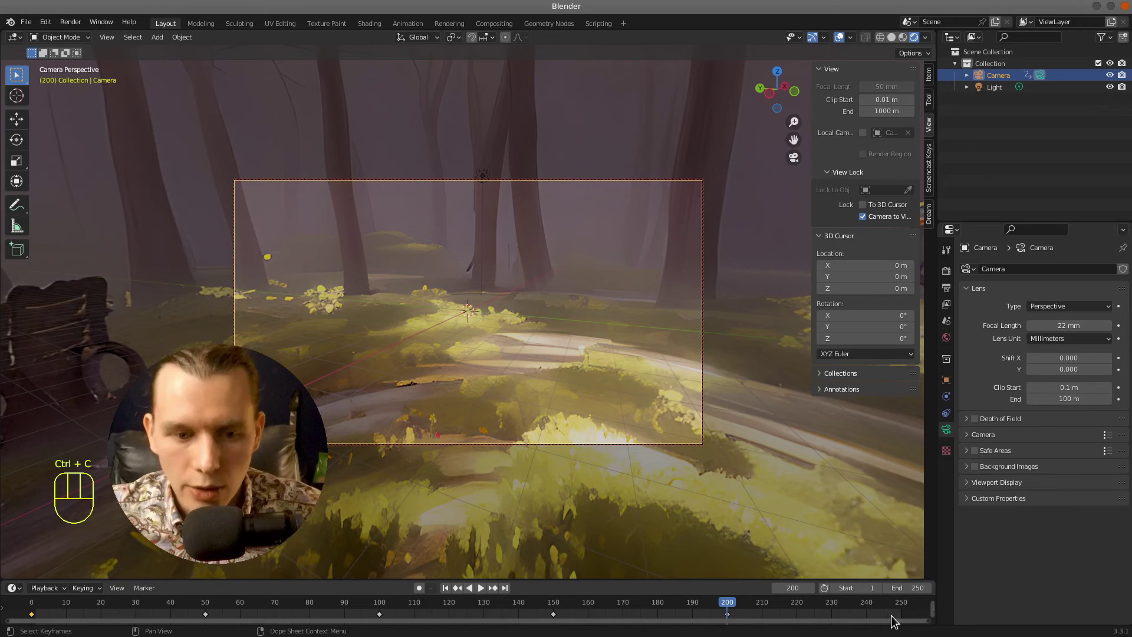
{"action": "left_click", "coordinate": [902, 603]}
{"action": "left_click", "coordinate": [904, 603]}
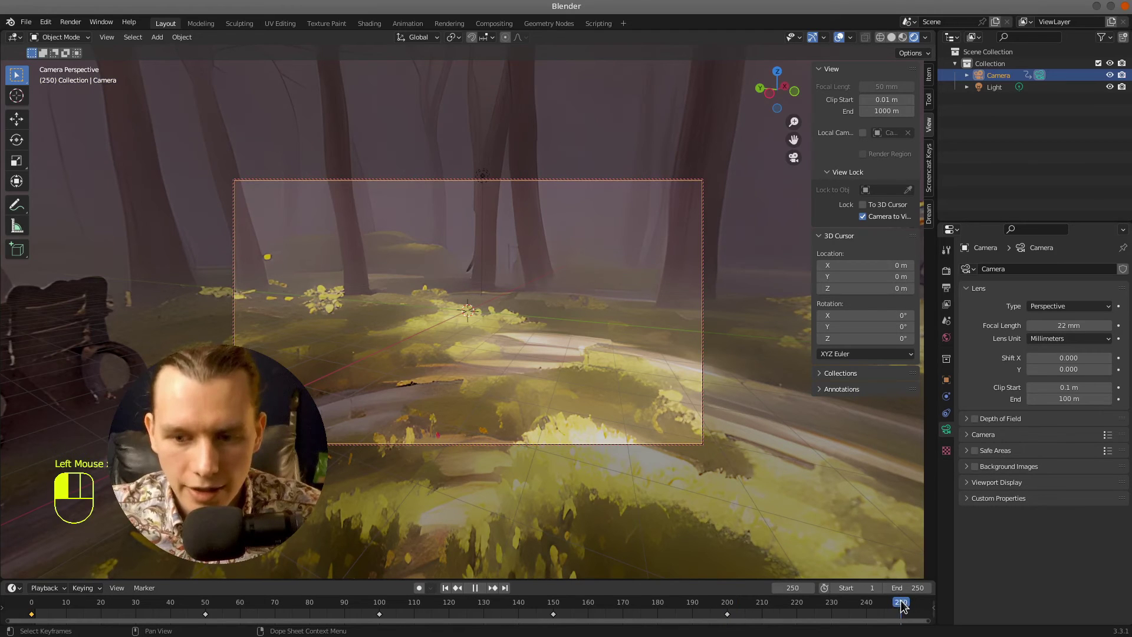
{"action": "left_click", "coordinate": [903, 604]}
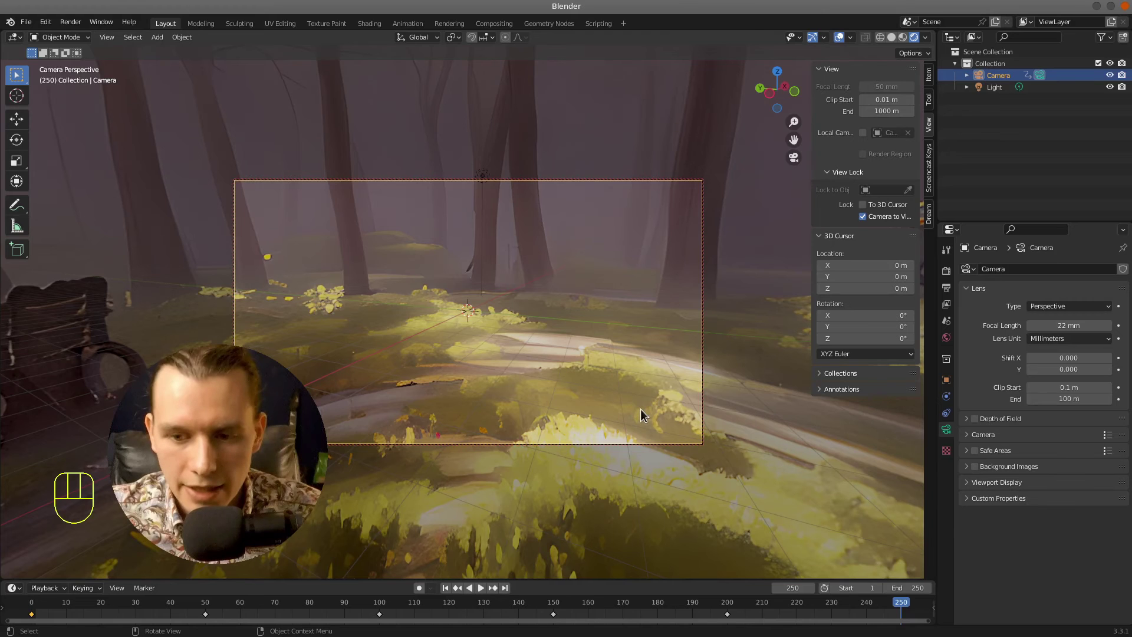
{"action": "key", "text": "ctrl+v"}
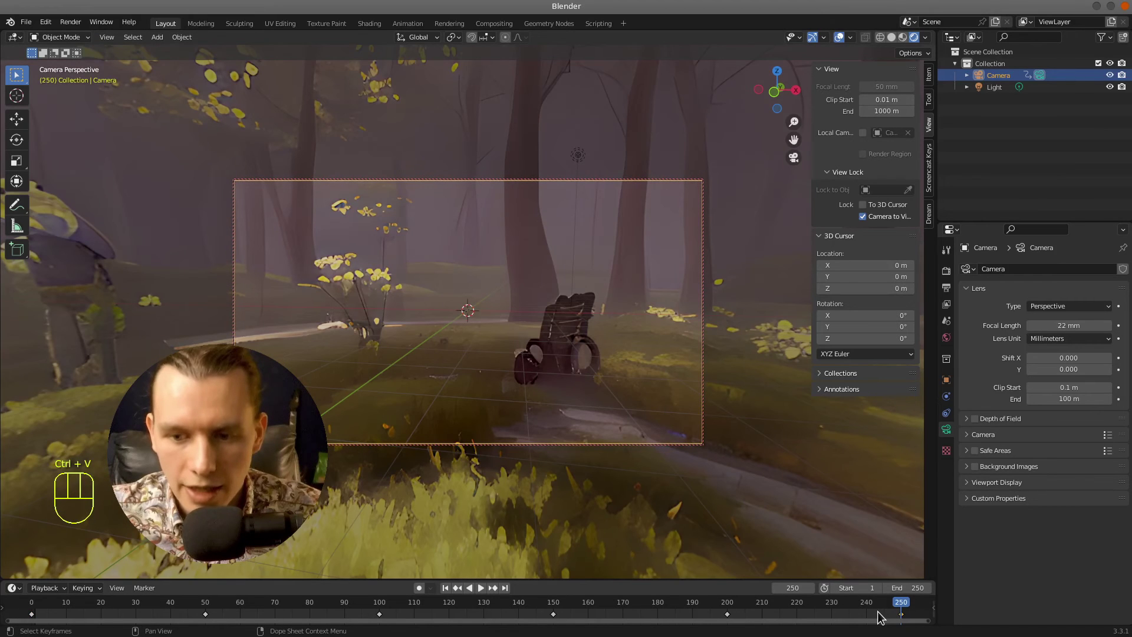
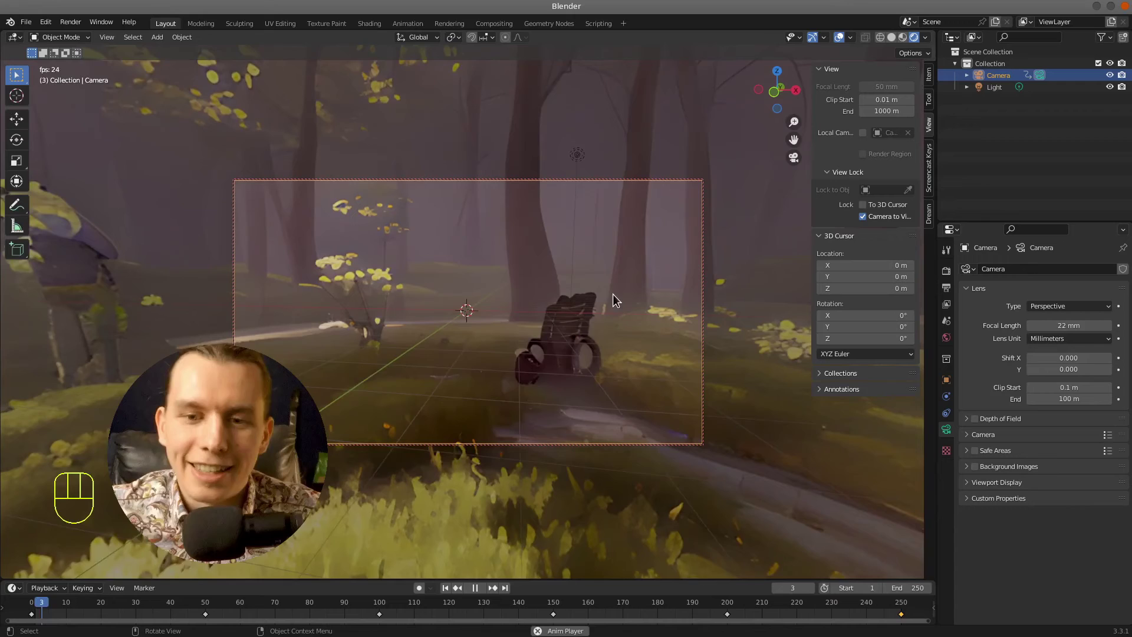
- Set the camera's Rotation Z to 369° at frame 250, keyframe it and play the loop from the start
{"action": "key", "text": "space"}
{"action": "left_click", "coordinate": [904, 610]}
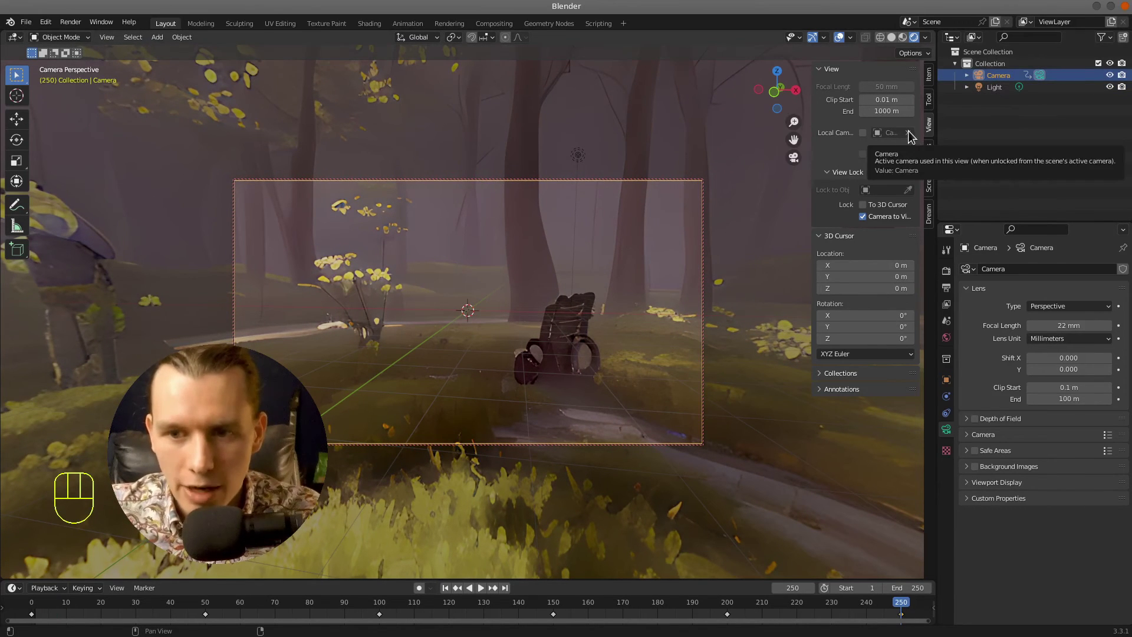
{"action": "left_click", "coordinate": [934, 80]}
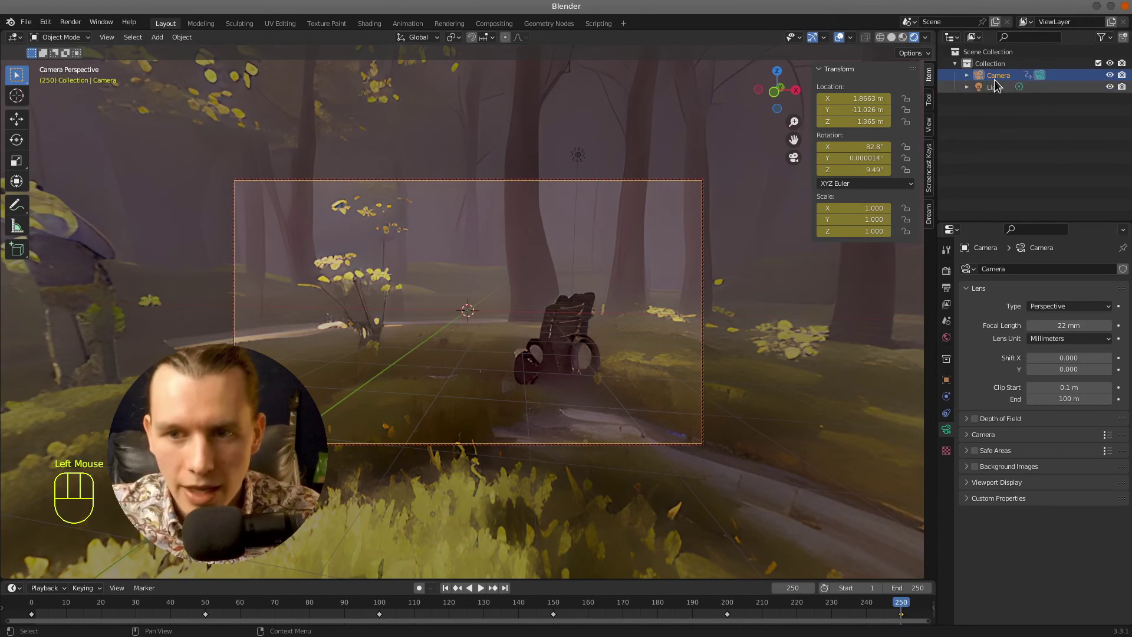
{"action": "left_click", "coordinate": [996, 71]}
{"action": "left_click", "coordinate": [998, 78]}
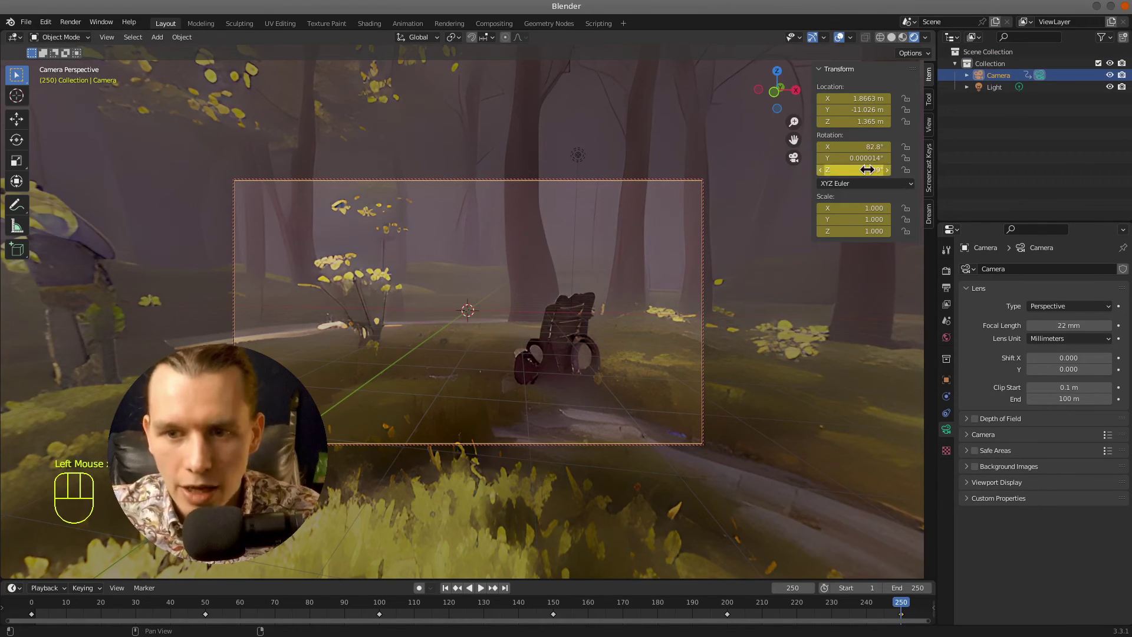
{"action": "left_click", "coordinate": [867, 165]}
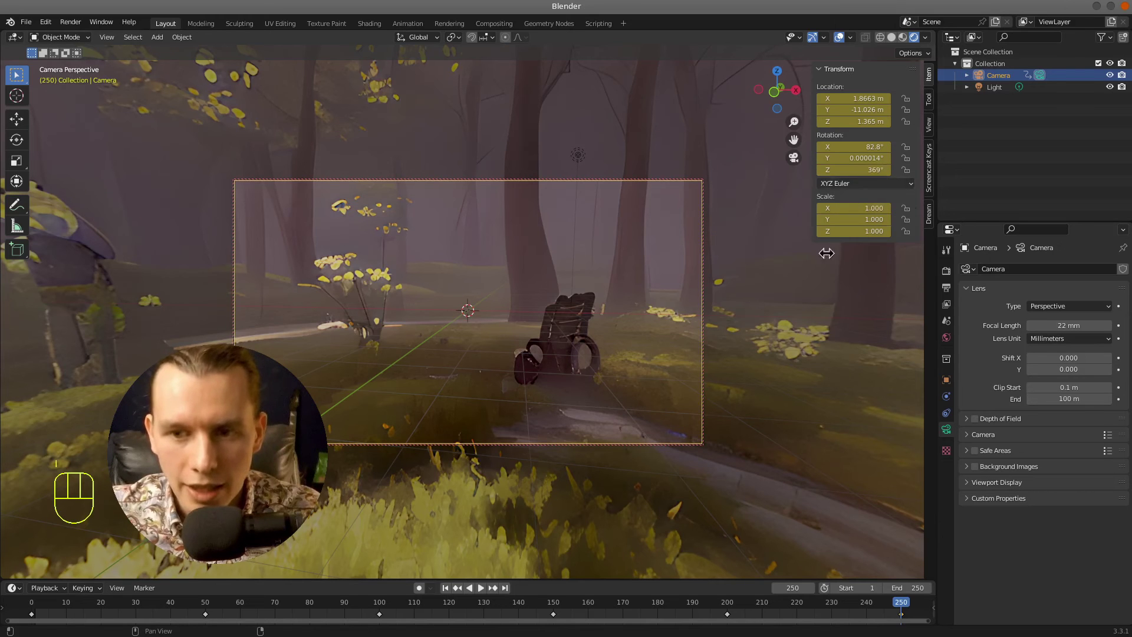
{"action": "key", "text": "i"}
{"action": "left_click_drag", "start_coordinate": [716, 603], "coordinate": [25, 573]}
{"action": "key", "text": "space"}
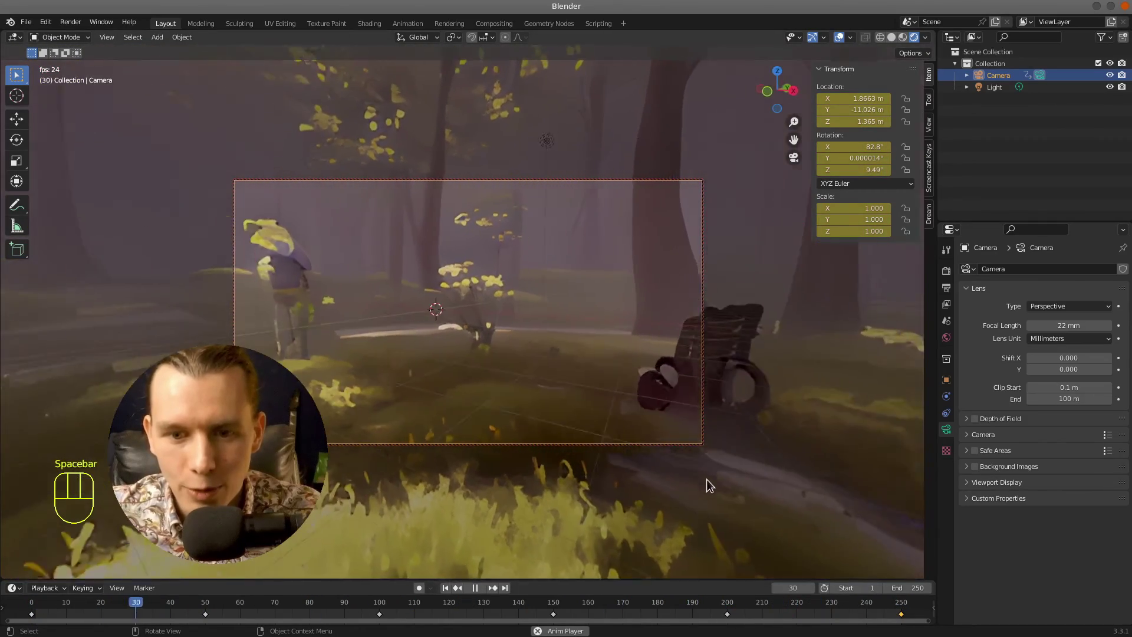
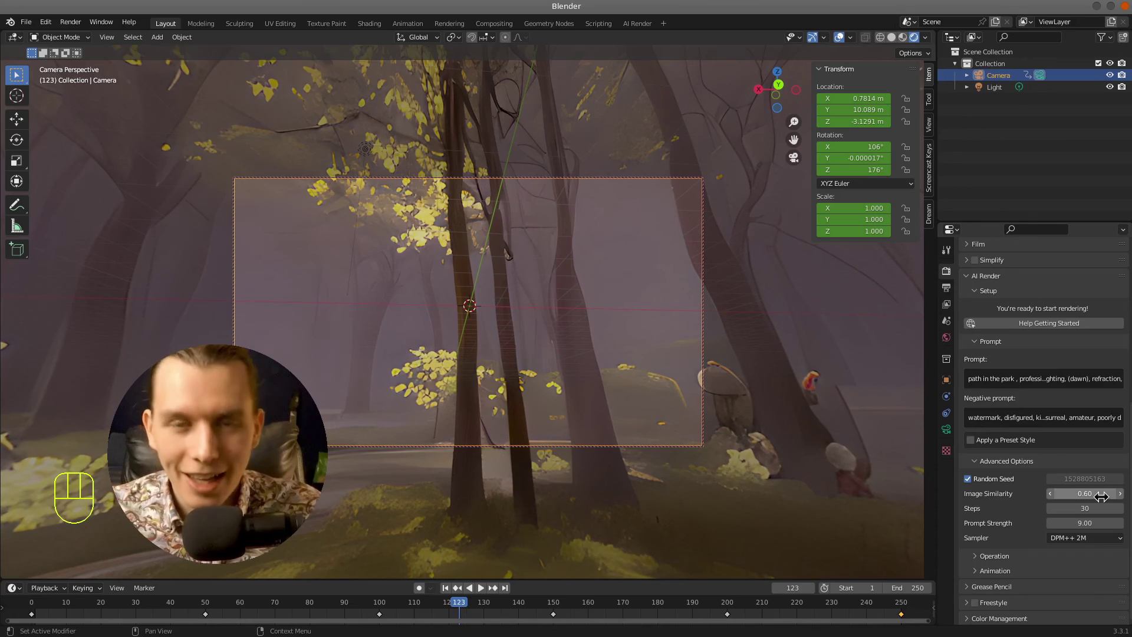
- Scroll to the AI Render Animation section and choose an output folder beside Path
{"action": "scroll", "scroll_direction": "down", "scroll_amount": 3}
{"action": "left_click_drag", "start_coordinate": [1000, 572], "coordinate": [1052, 577]}
{"action": "scroll", "scroll_direction": "down", "scroll_amount": 3}
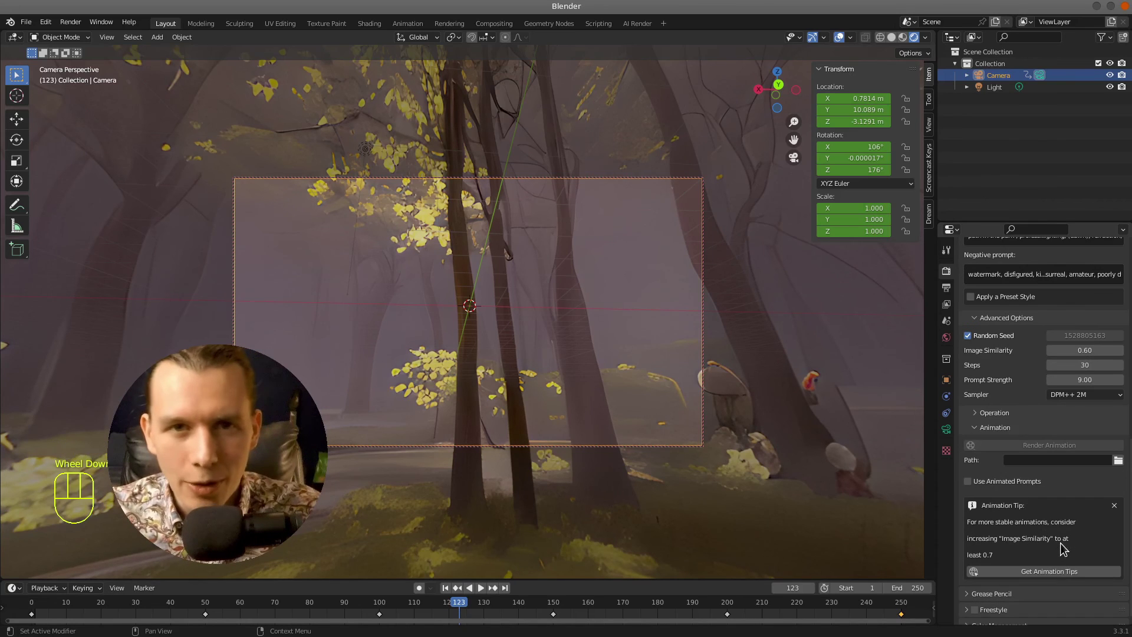
{"action": "left_click", "coordinate": [1123, 456]}
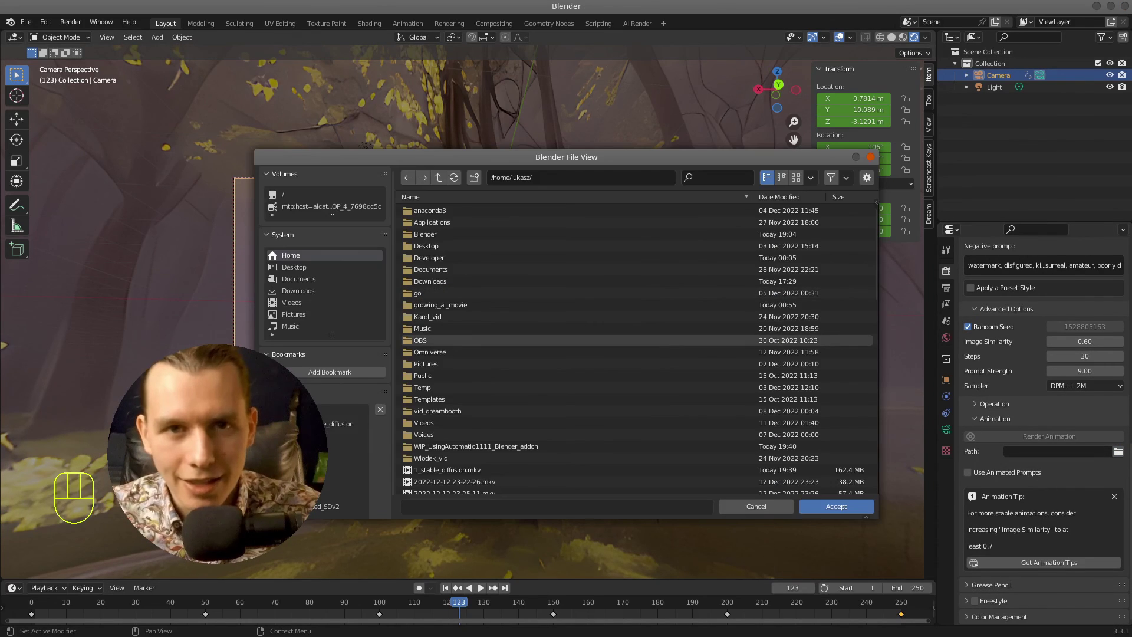